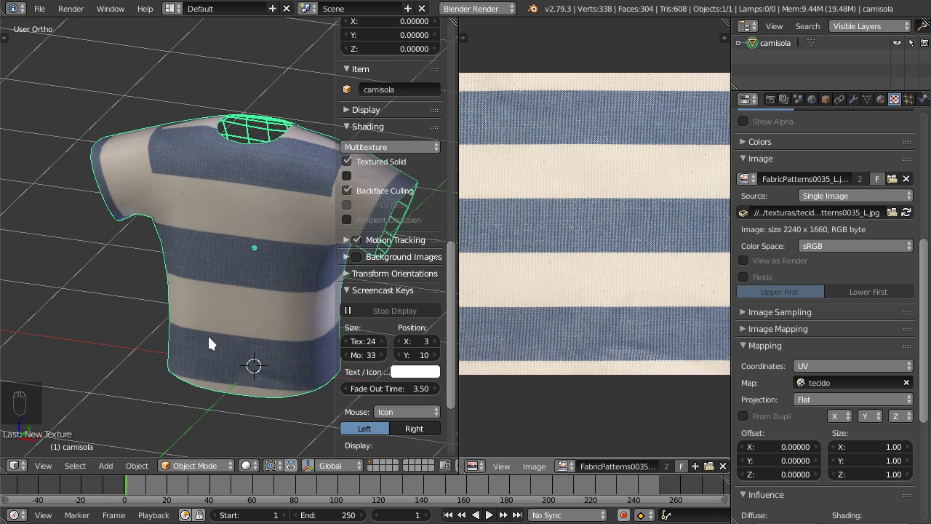
Hide the sidebar and switch the viewport to a rendered preview of the striped shirt.
{"action": "key", "text": "n"}
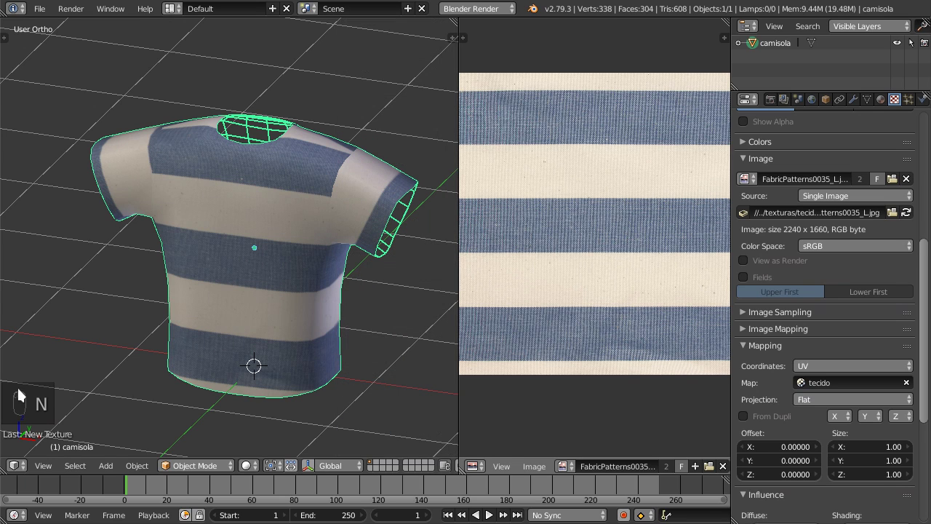
{"action": "key", "text": "shift+z"}
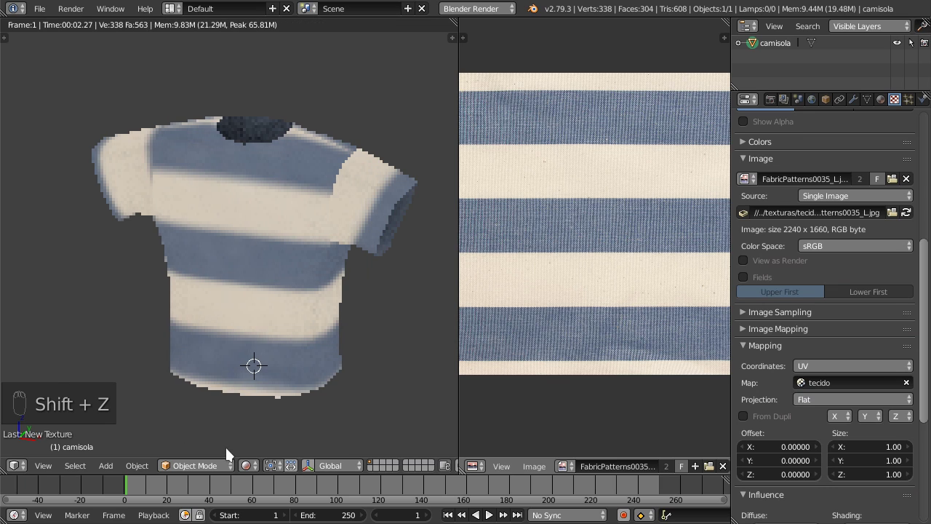
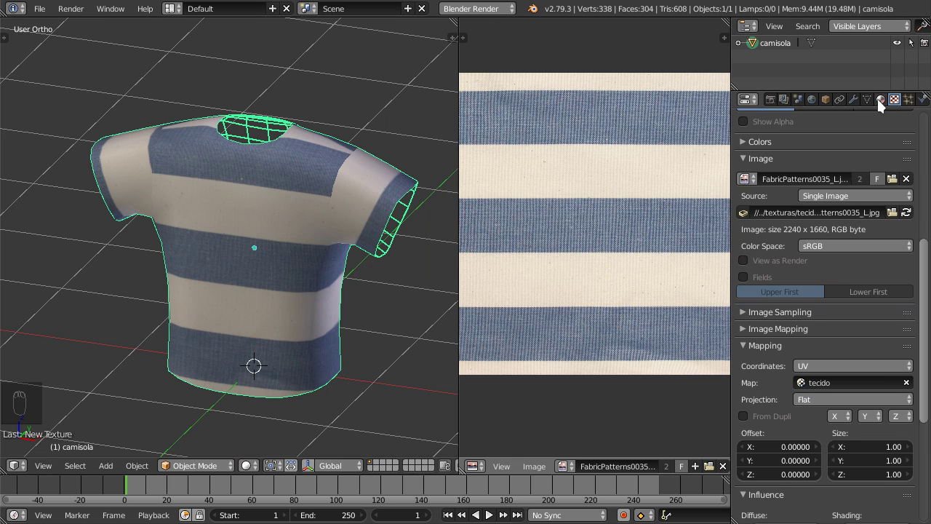
Add a second UV map named logo alongside tecido on the shirt mesh.
{"action": "left_click_drag", "start_coordinate": [860, 303], "coordinate": [785, 401]}
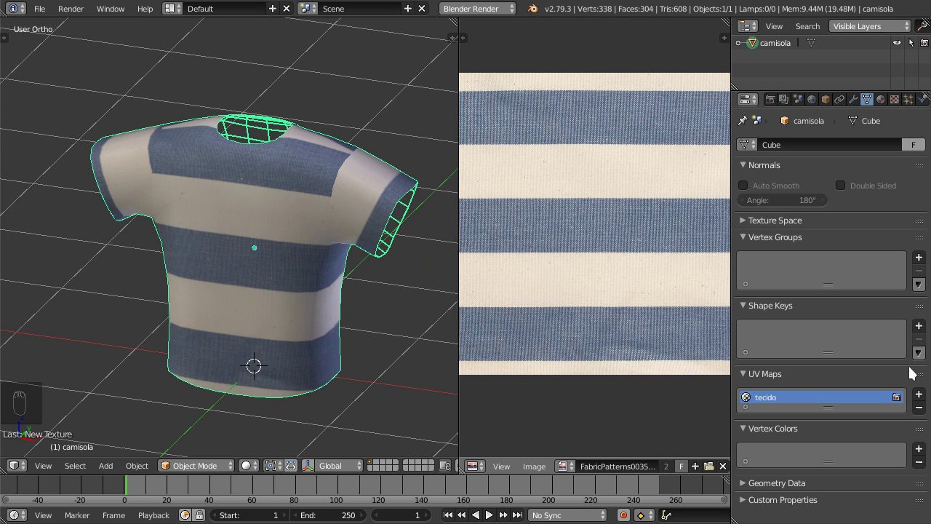
{"action": "left_click_drag", "start_coordinate": [922, 398], "coordinate": [776, 412]}
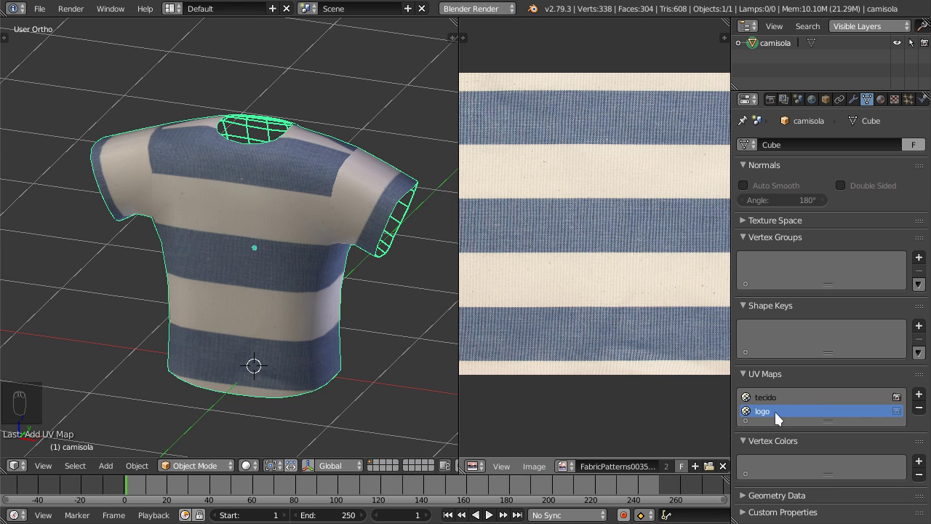
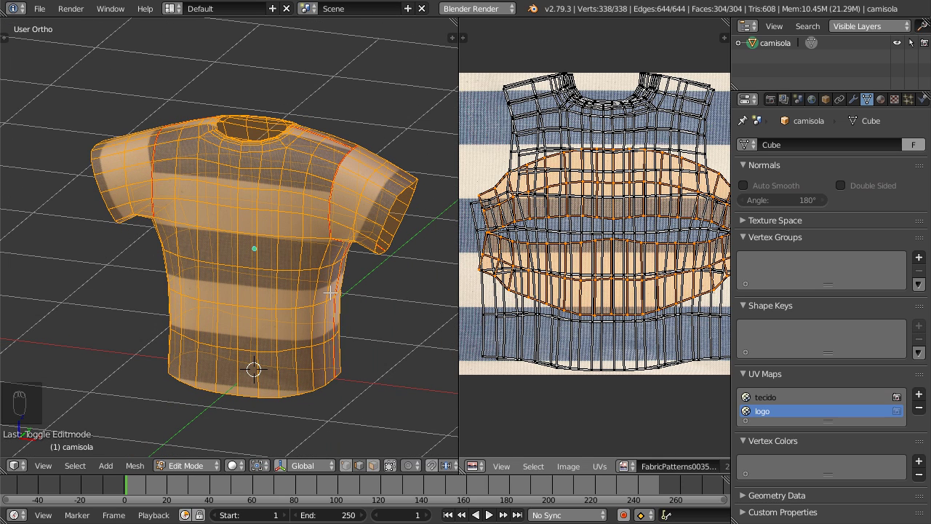
Clear the old seams and mark a seam loop around a rectangular chest patch, then select all.
{"action": "key", "text": "ctrl+e"}
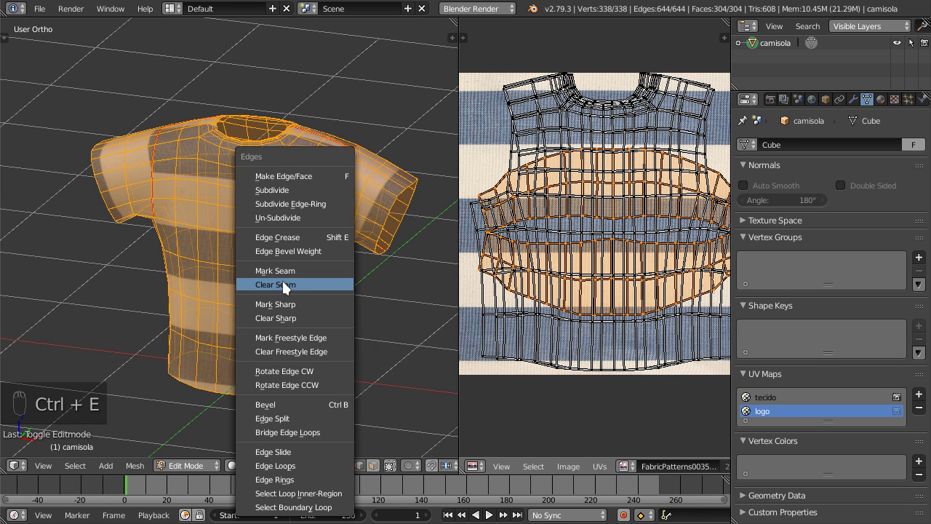
{"action": "key", "text": "a"}
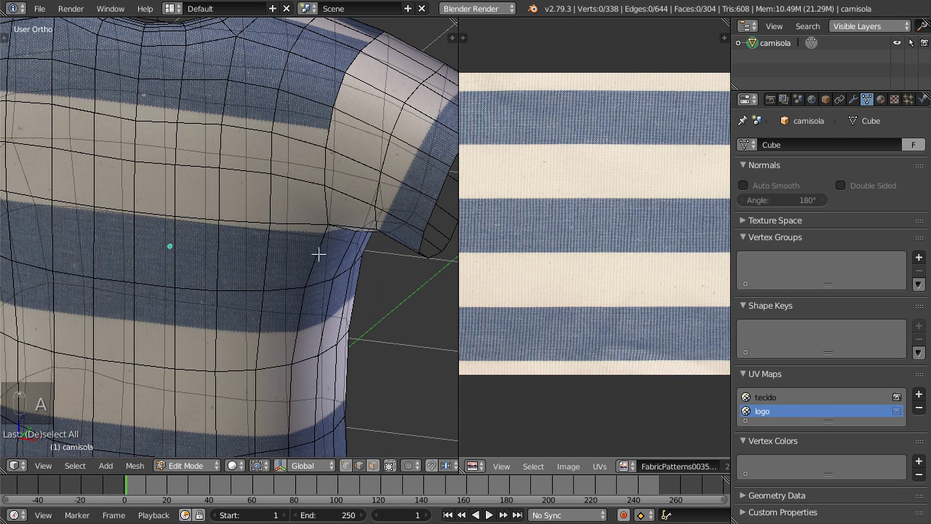
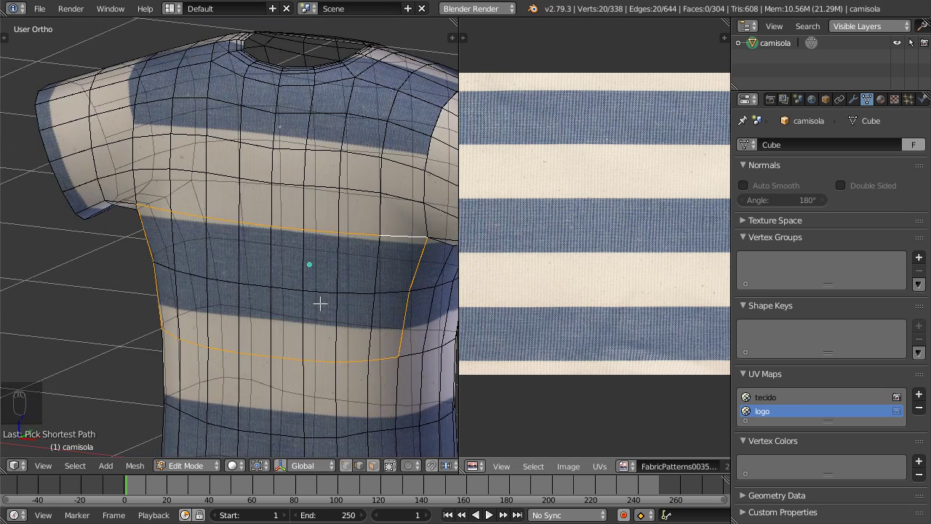
{"action": "key", "text": "ctrl+e"}
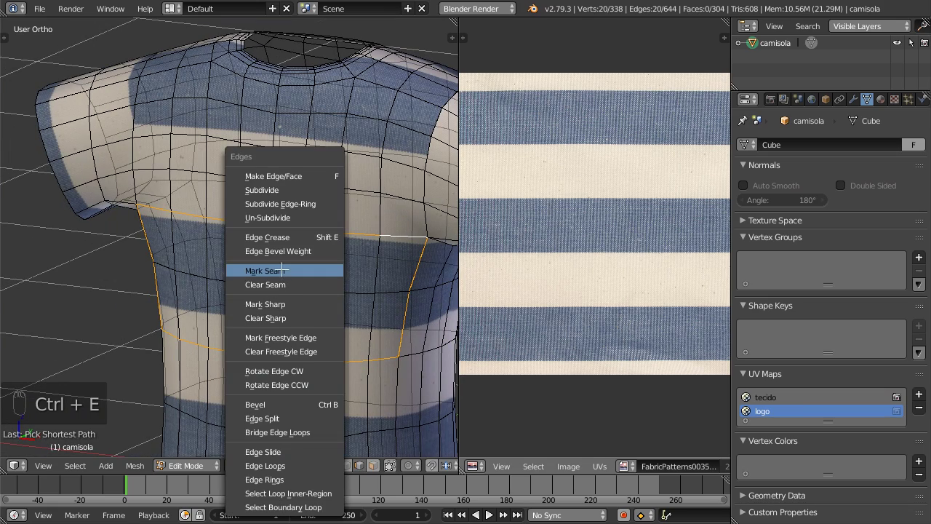
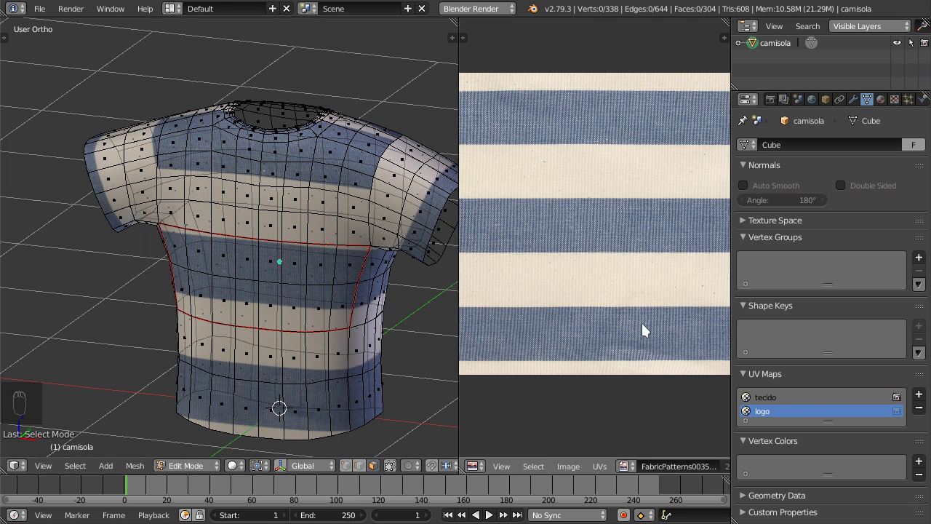
{"action": "key", "text": "a"}
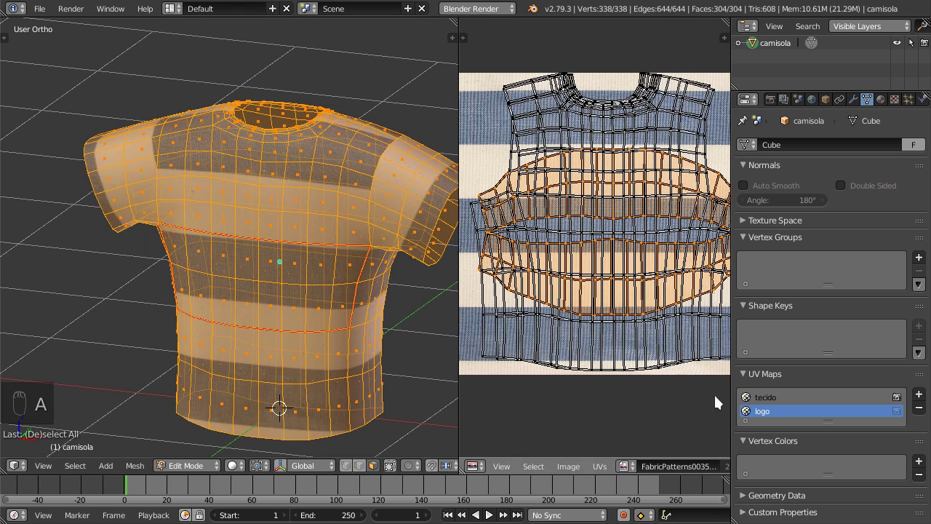
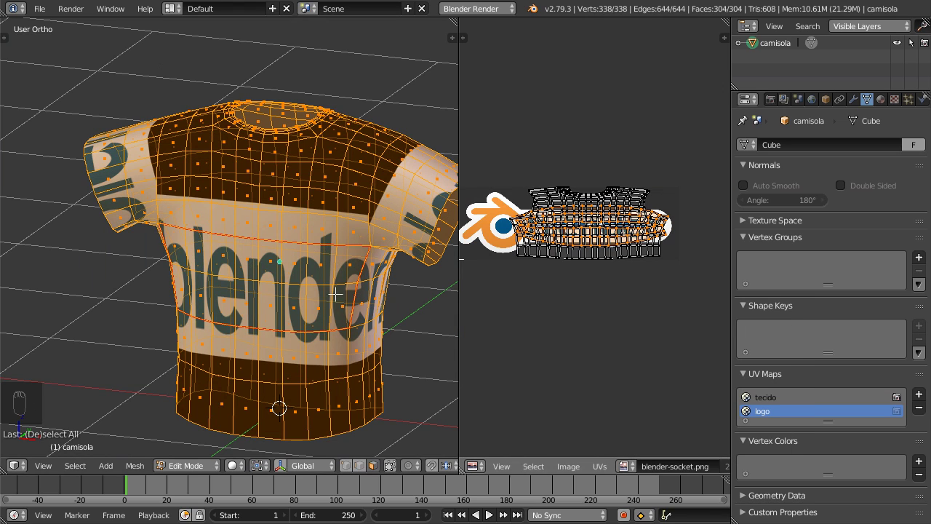
Select the chest patch faces and scale their UVs to cover the Blender logo image.
{"action": "key", "text": "a"}
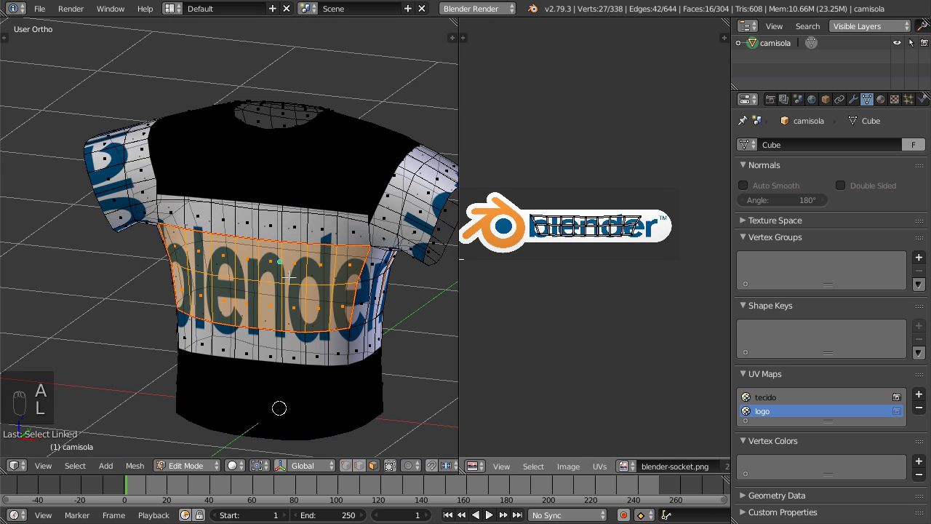
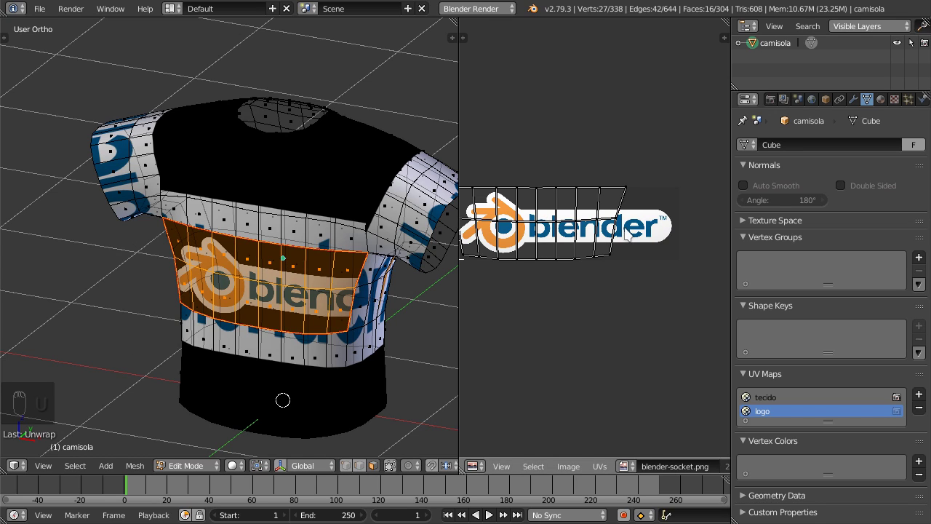
{"action": "left_click_drag", "start_coordinate": [615, 224], "coordinate": [691, 246]}
Collapse every other face's UVs to a point in an empty corner, then reselect the chest patch.
{"action": "key", "text": "ctrl+i"}
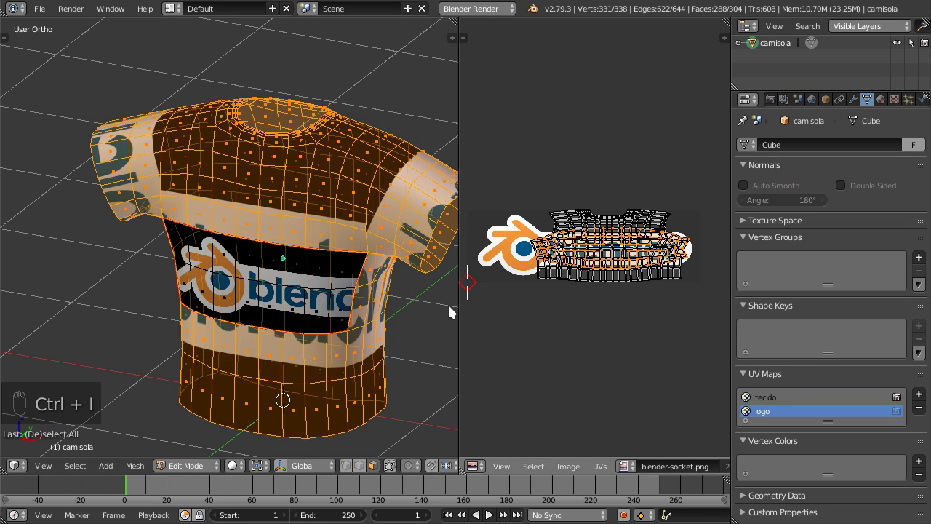
{"action": "key", "text": "a"}
{"action": "key", "text": "a"}
{"action": "key", "text": "s"}
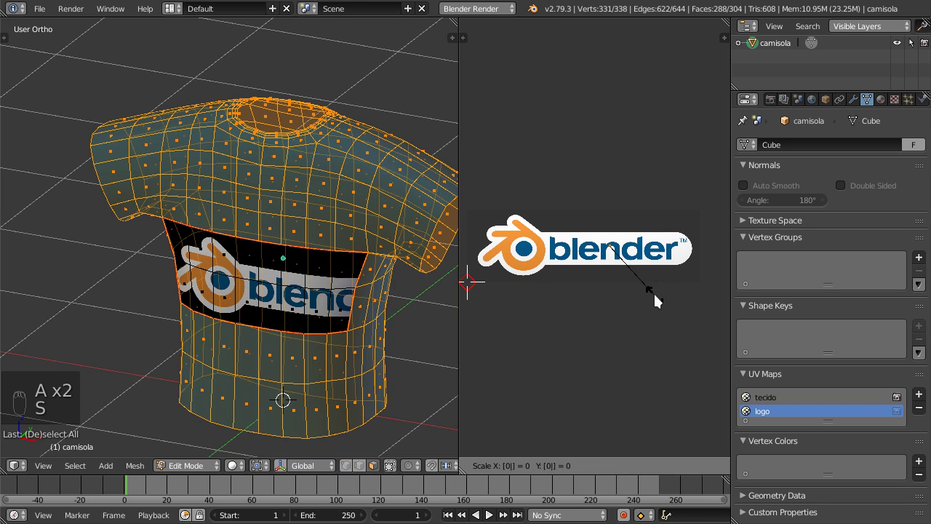
{"action": "key", "text": "g"}
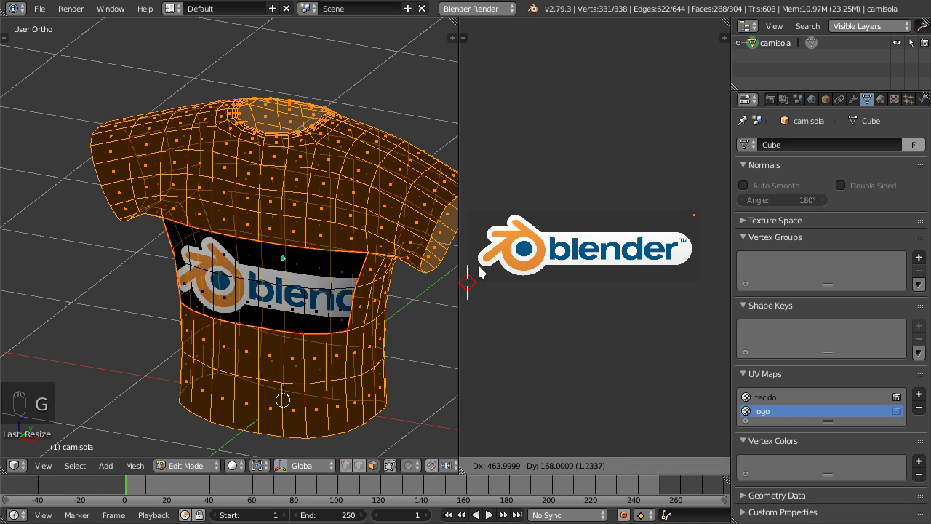
{"action": "key", "text": "a"}
{"action": "key", "text": "l"}
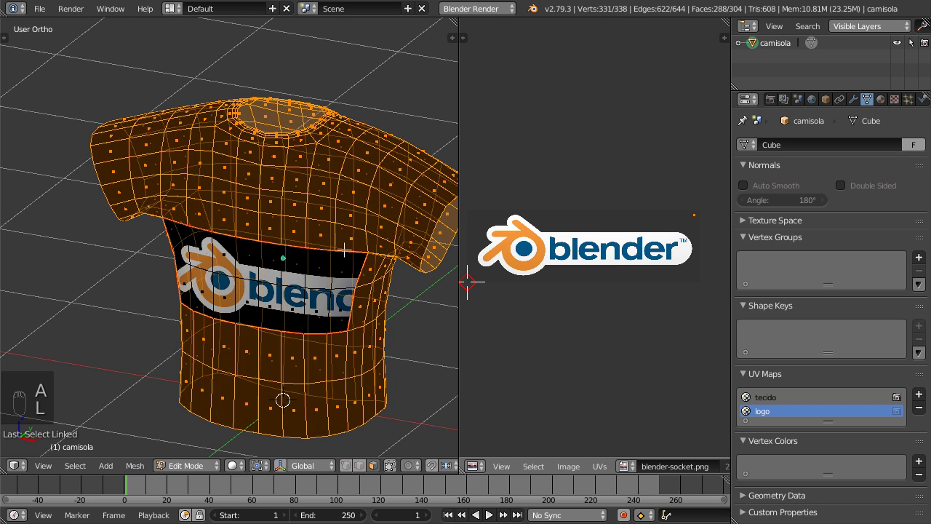
{"action": "key", "text": "ctrl+i"}
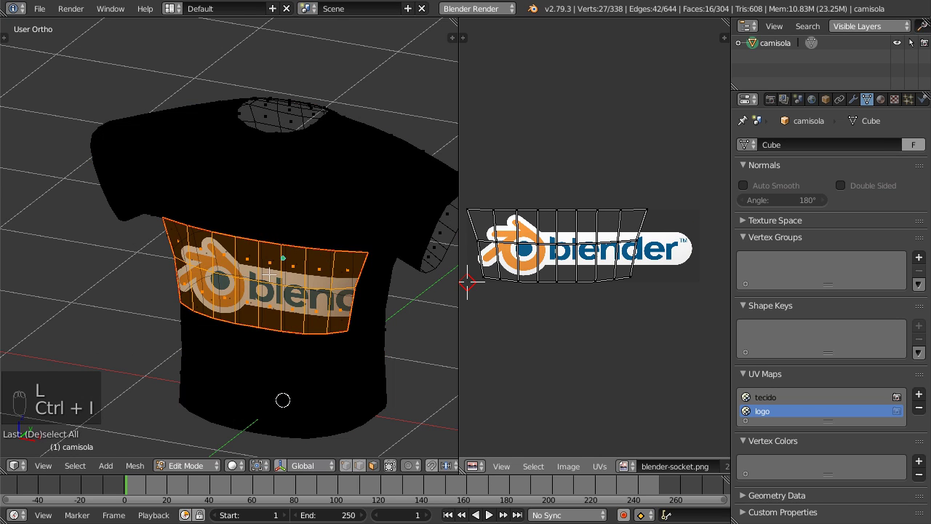
From the front view, stretch and slide the logo UV faces horizontally so the logo spans the shirt front.
{"action": "key", "text": "KP_1"}
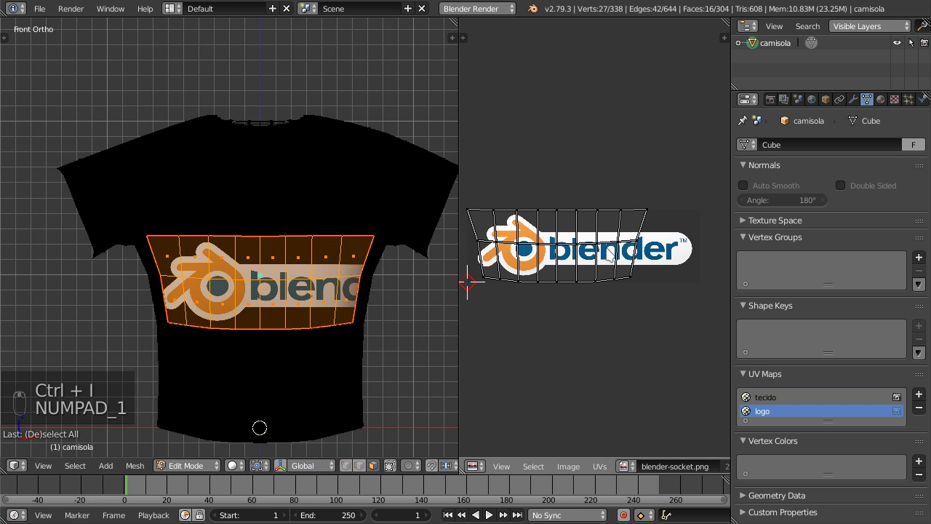
{"action": "key", "text": "a"}
{"action": "key", "text": "s"}
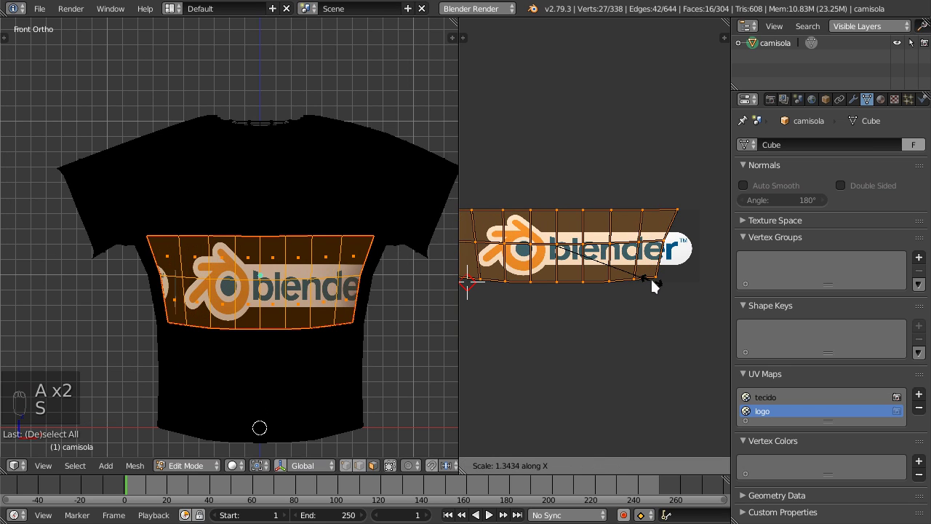
{"action": "key", "text": "g"}
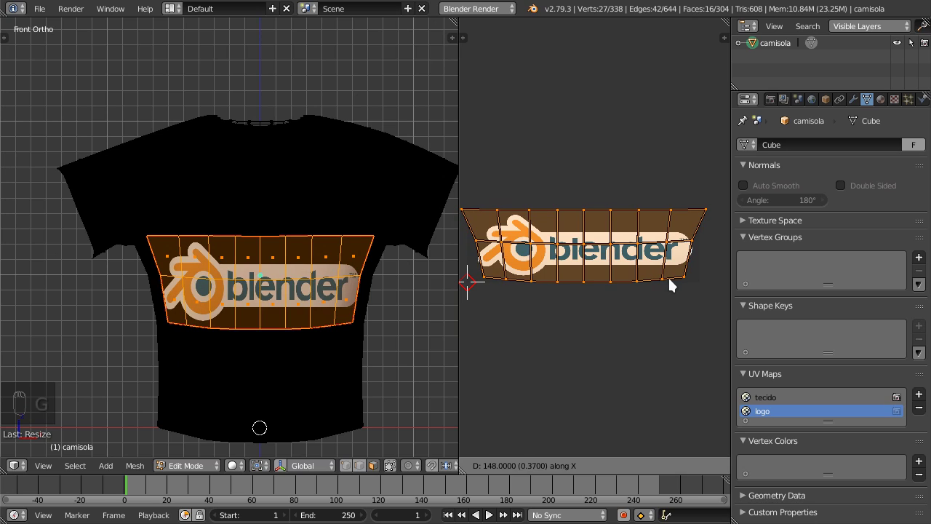
{"action": "key", "text": "s"}
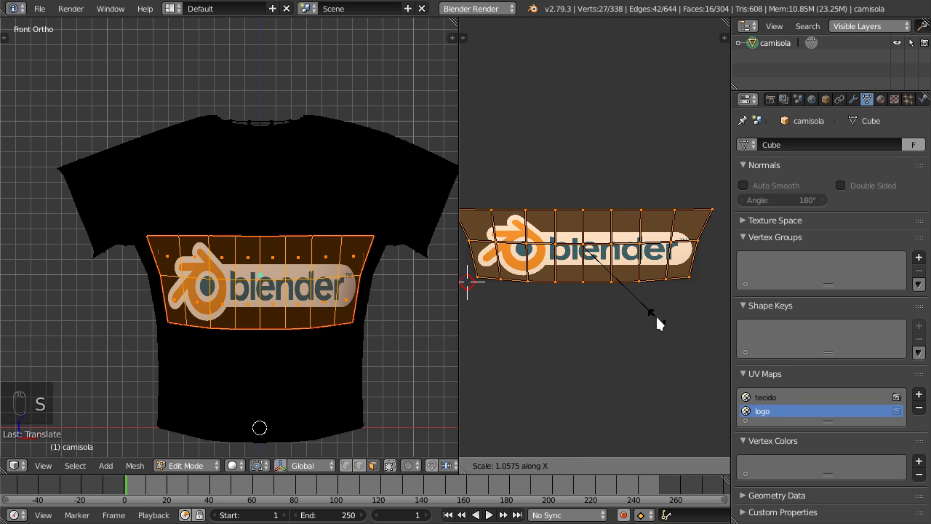
{"action": "key", "text": "s"}
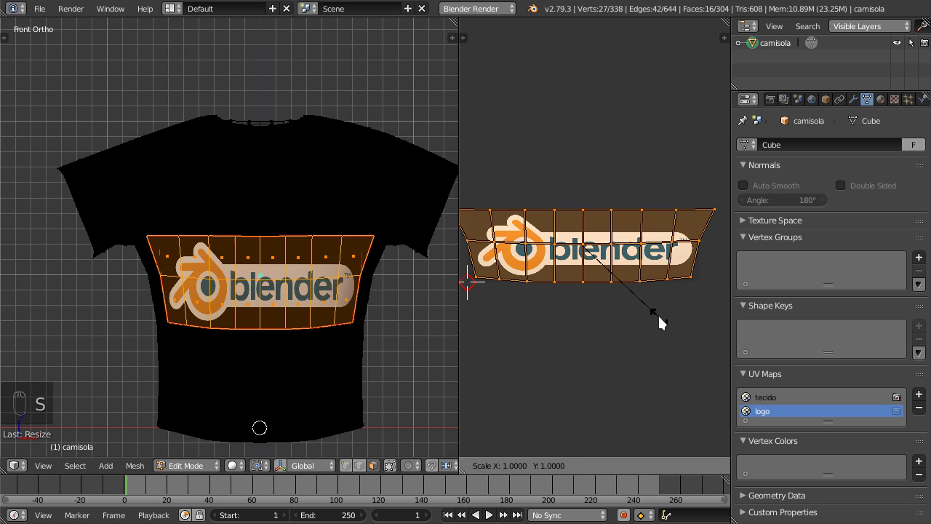
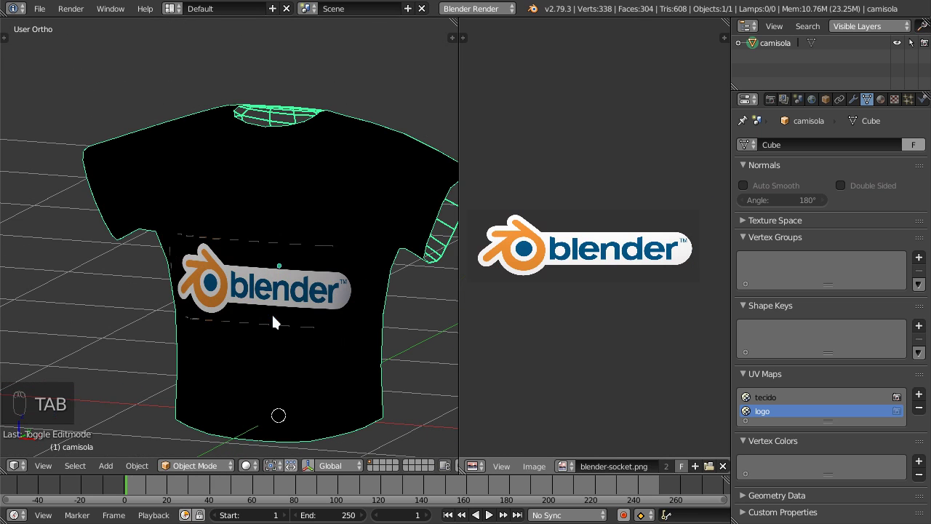
Toggle the rendered preview on and off to check the shirt with the logo on its chest.
{"action": "left_click_drag", "start_coordinate": [338, 287], "coordinate": [284, 294]}
{"action": "key", "text": "shift+z"}
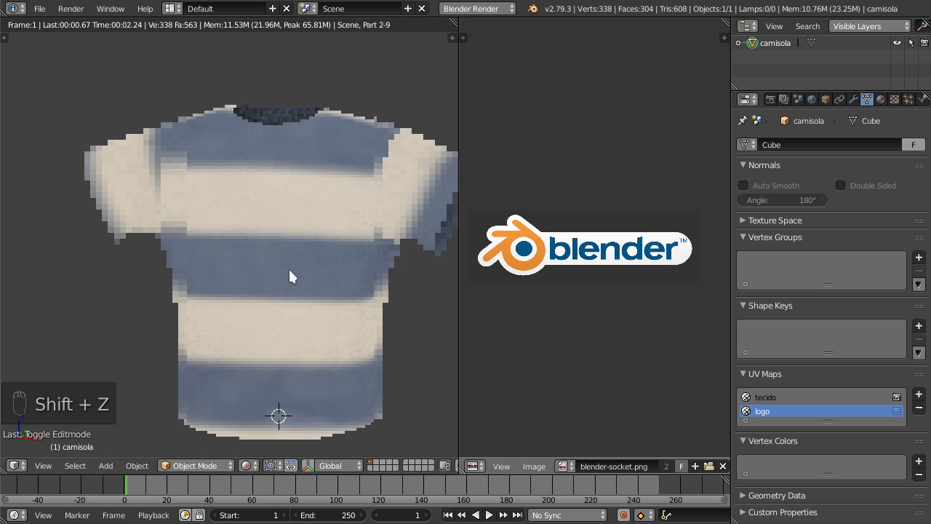
{"action": "key", "text": "shift+z"}
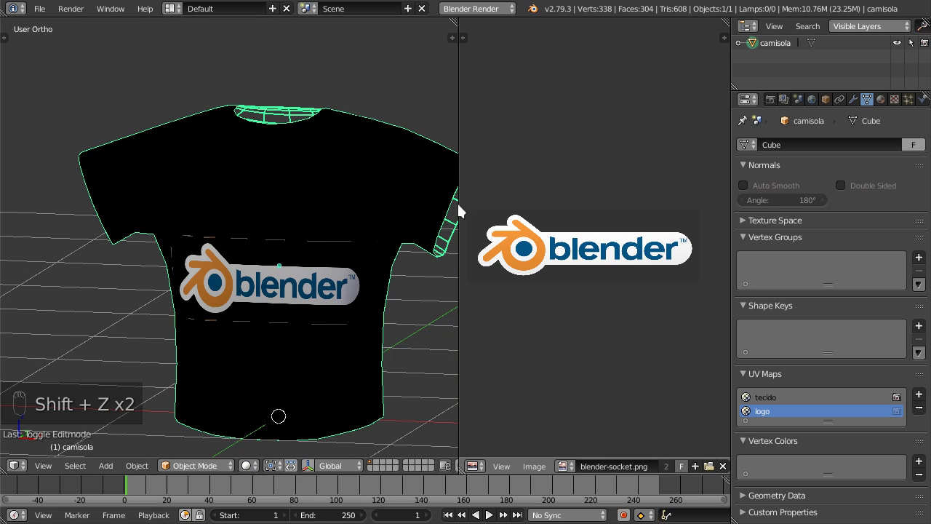
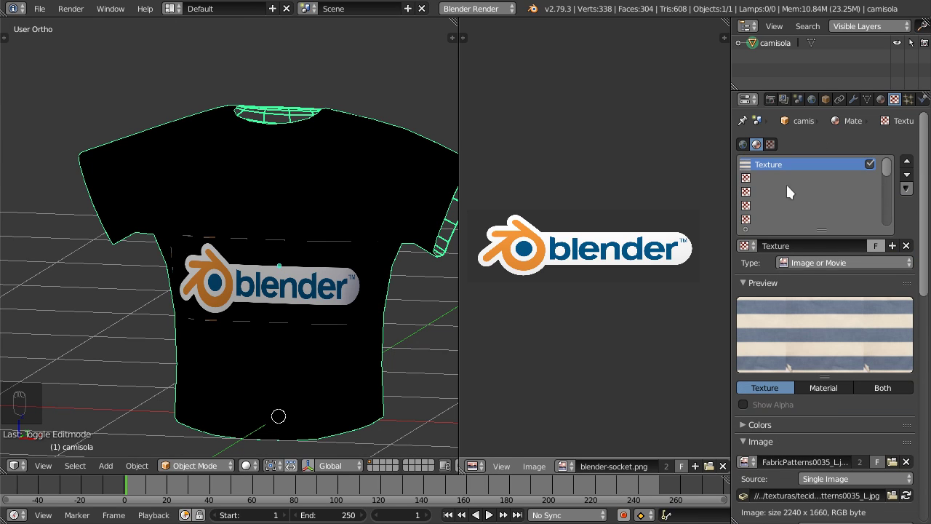
Rename the fabric texture tecido and add a logo texture slot, choosing blender-socket.png as its image.
{"action": "left_click_drag", "start_coordinate": [807, 243], "coordinate": [807, 244]}
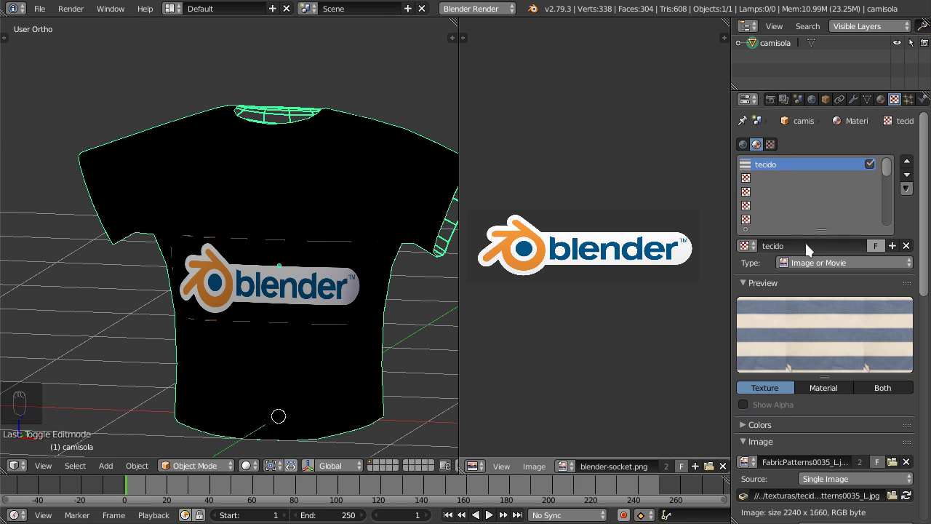
{"action": "left_click_drag", "start_coordinate": [787, 179], "coordinate": [810, 250]}
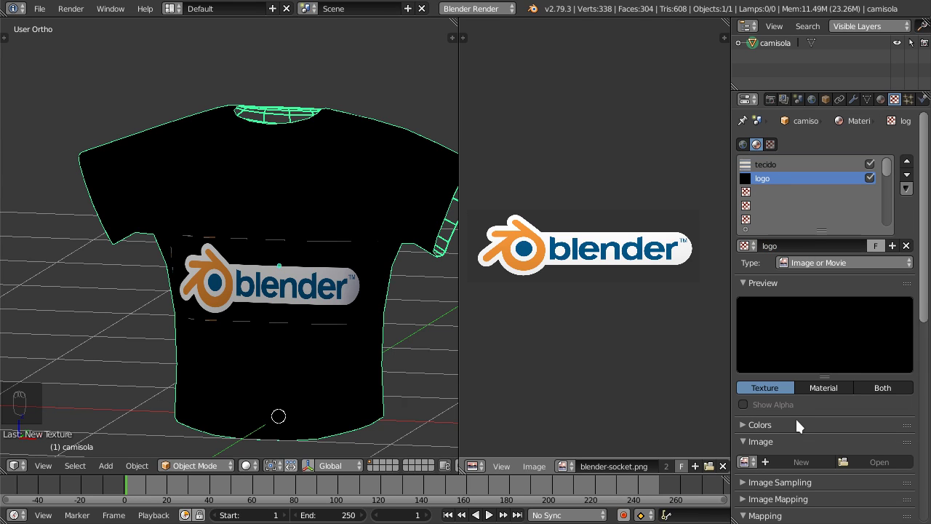
{"action": "middle_click", "coordinate": [780, 404]}
{"action": "left_click_drag", "start_coordinate": [750, 349], "coordinate": [671, 367]}
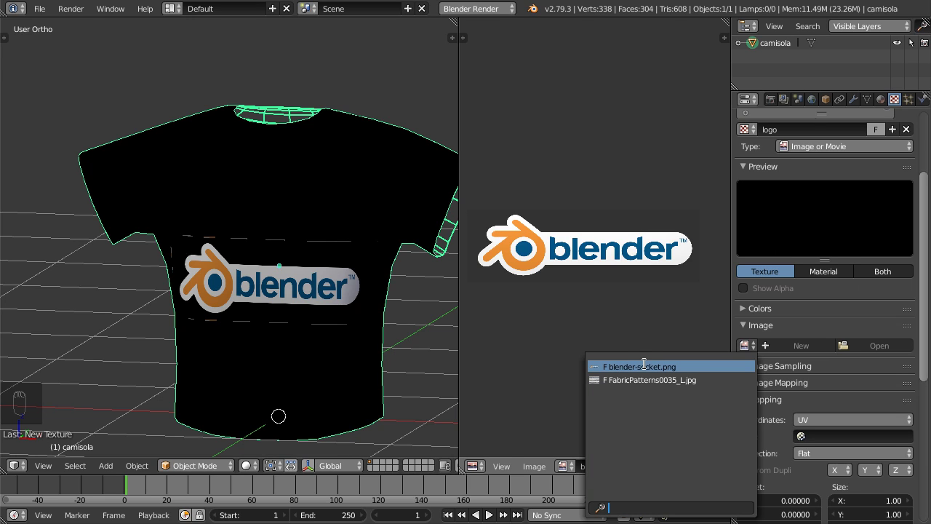
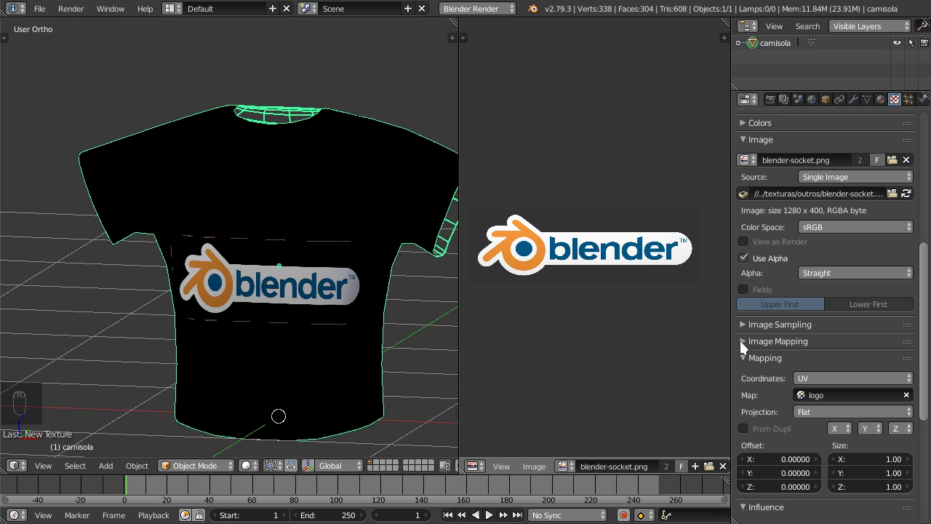
Set the logo image's Extension to Clip instead of Repeat and start a rendered preview.
{"action": "left_click_drag", "start_coordinate": [745, 346], "coordinate": [794, 339]}
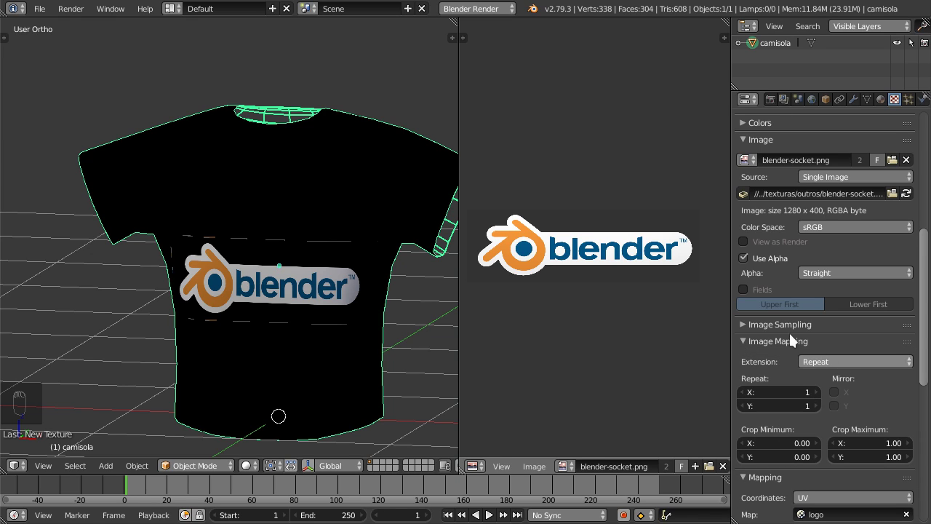
{"action": "left_click_drag", "start_coordinate": [838, 366], "coordinate": [911, 327]}
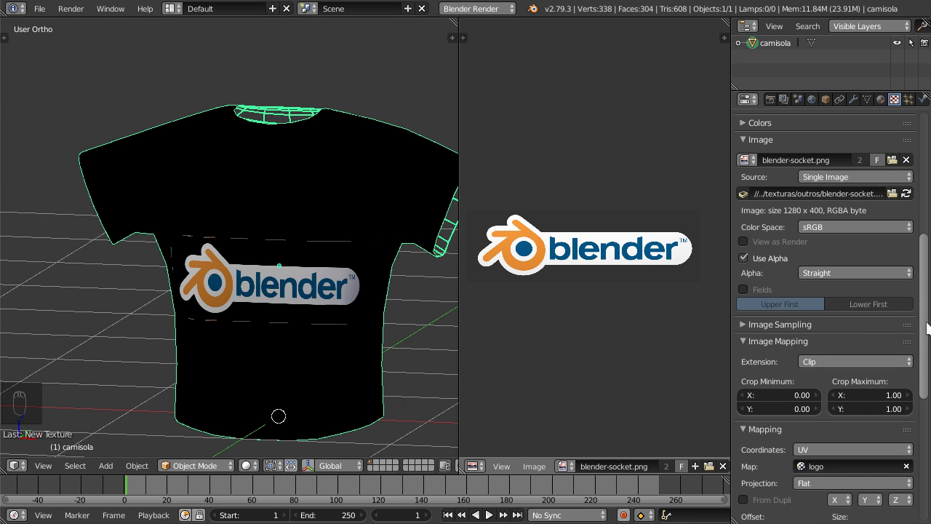
{"action": "left_click_drag", "start_coordinate": [923, 352], "coordinate": [921, 339]}
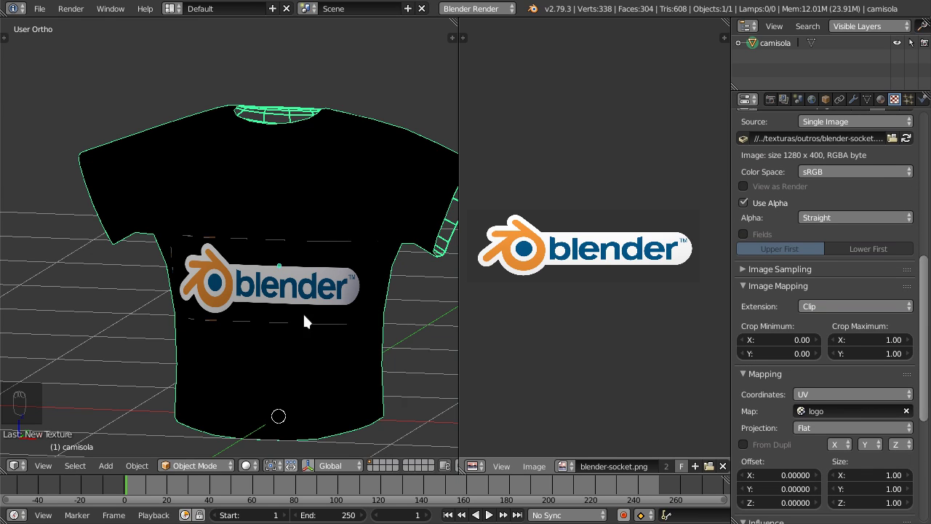
{"action": "left_click_drag", "start_coordinate": [280, 245], "coordinate": [281, 281]}
{"action": "key", "text": "shift+z"}
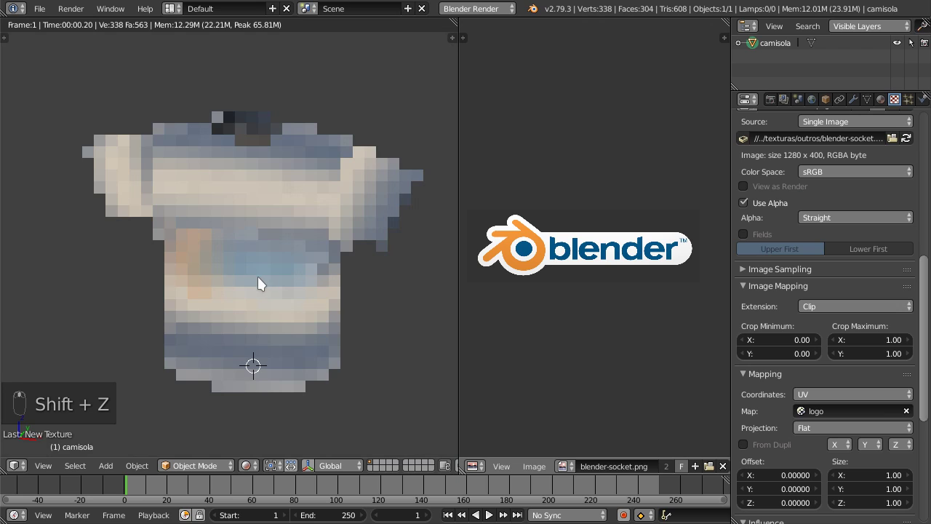
Face the shirt front and draw a render border boxing the logo area up close.
{"action": "middle_click", "coordinate": [238, 277]}
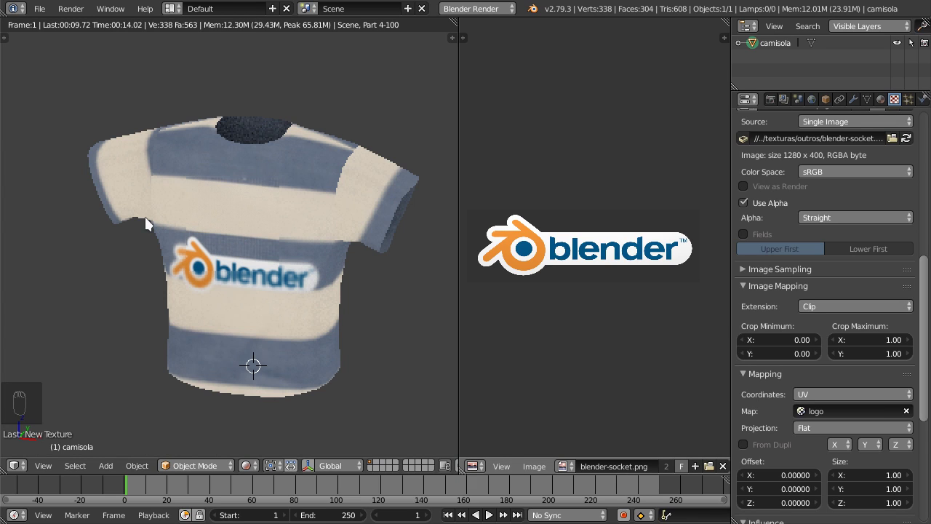
{"action": "key", "text": "ctrl+b"}
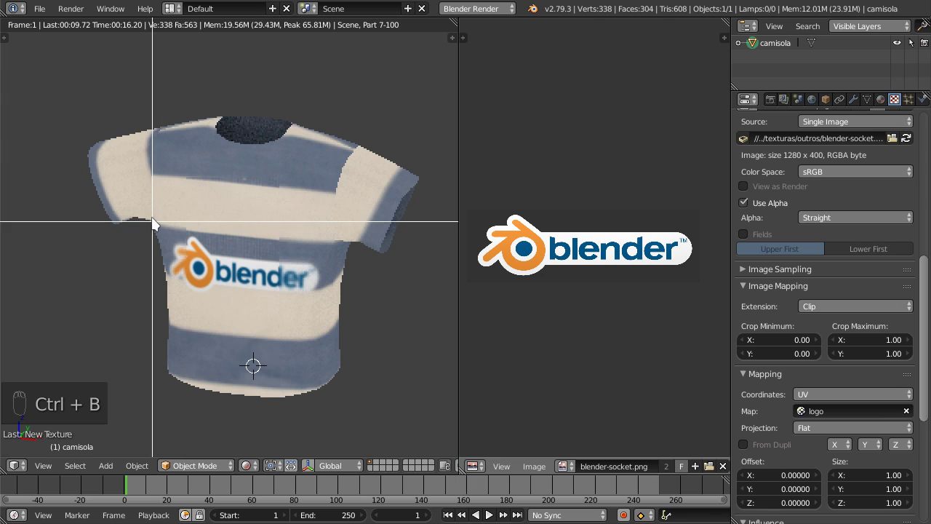
{"action": "left_click_drag", "start_coordinate": [229, 261], "coordinate": [165, 223]}
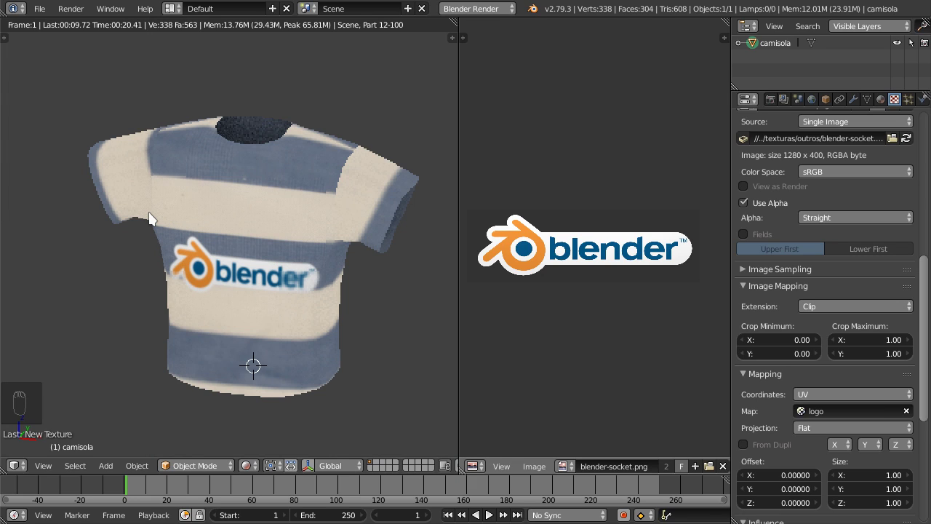
{"action": "key", "text": "shift+b"}
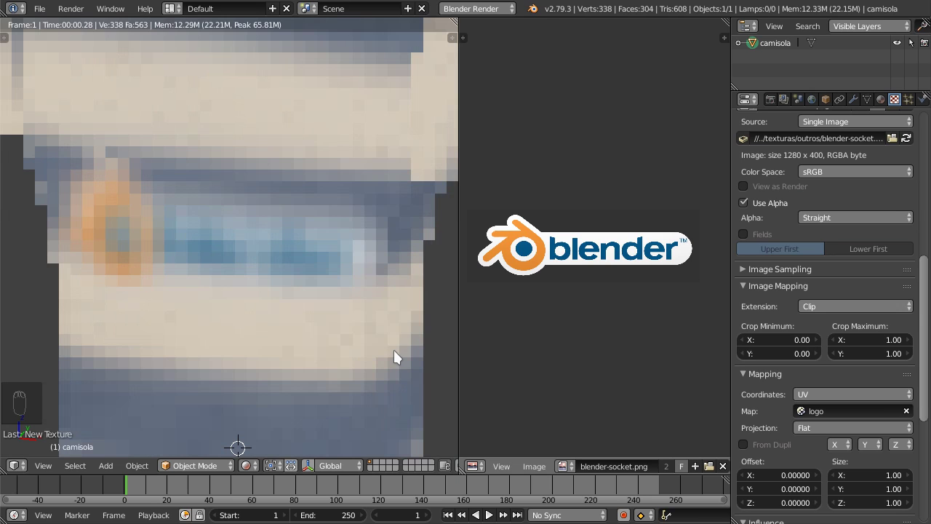
{"action": "left_click_drag", "start_coordinate": [279, 264], "coordinate": [122, 192]}
{"action": "key", "text": "ctrl+b"}
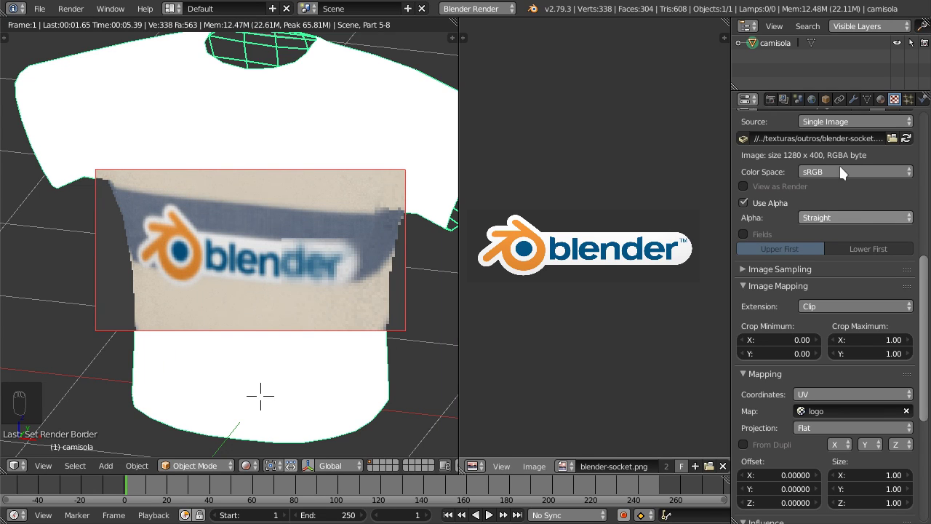
{"action": "left_click_drag", "start_coordinate": [858, 223], "coordinate": [860, 190]}
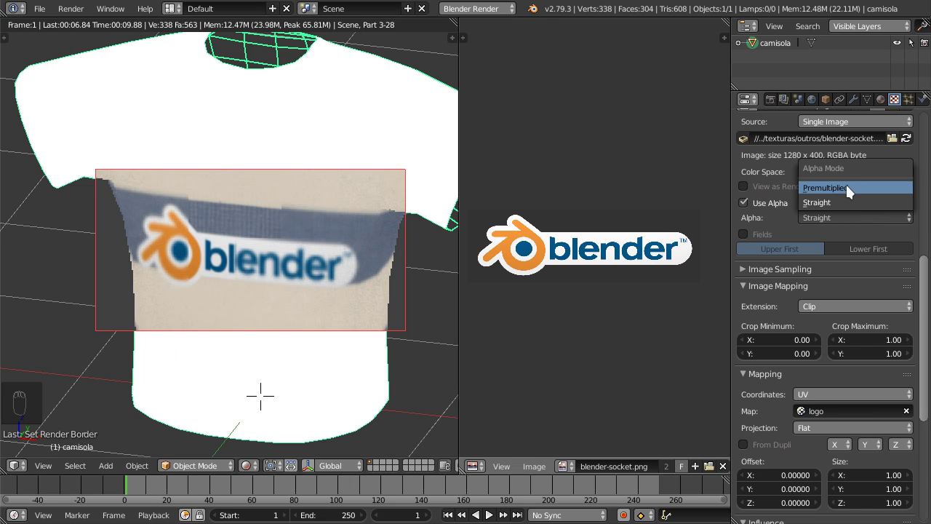